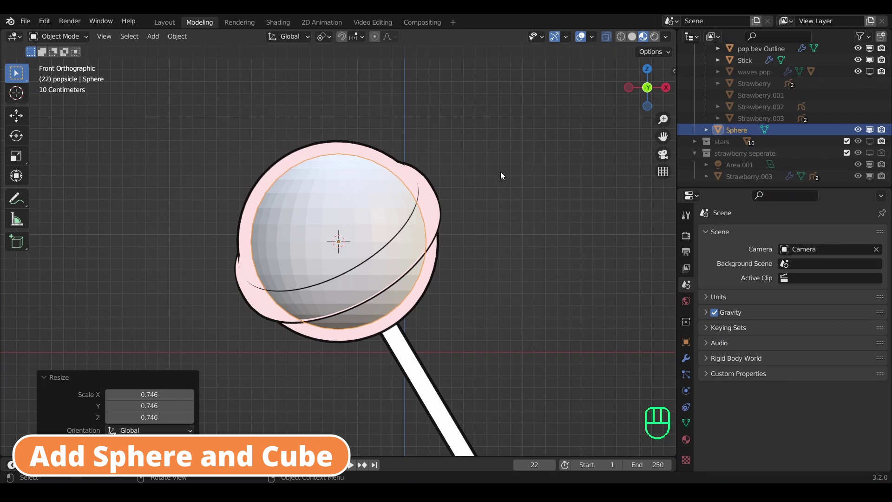
# Step: Add a cube and move it up along Z so it overlaps the top of the sphere
pyautogui.press('shift+a')
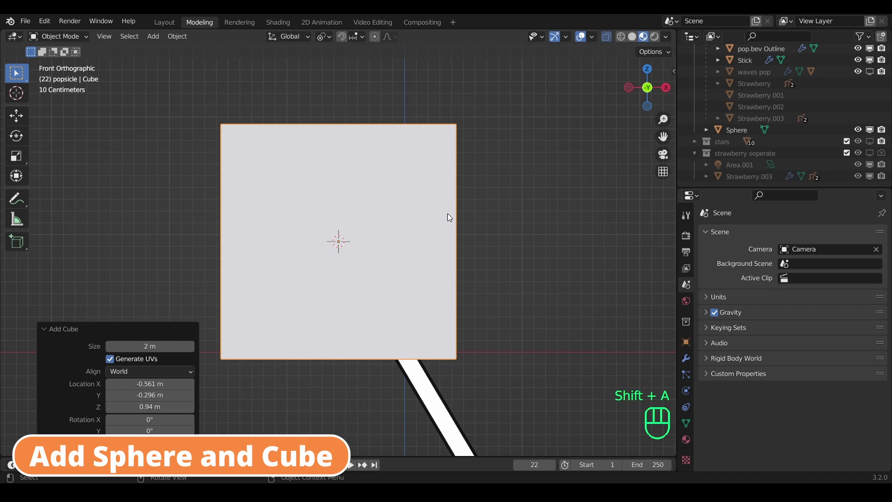
pyautogui.press('g')
pyautogui.press('z')
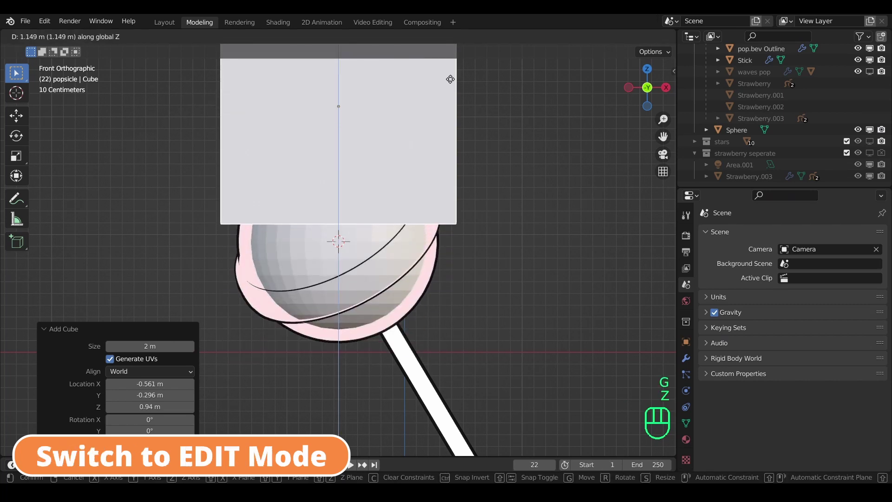
pyautogui.click(456, 86)
pyautogui.scroll(-3)
# Step: Select the whole cube mesh, subdivide it twice (undoing a third), and return to Object Mode
pyautogui.press('Tab')
pyautogui.scroll(-3)
pyautogui.moveTo(480, 150); pyautogui.dragTo(445, 159)
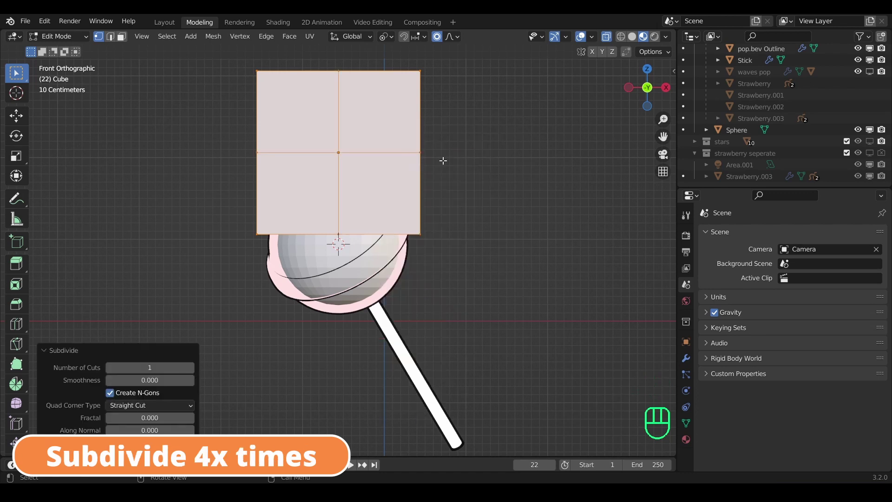
pyautogui.press('shift+r')
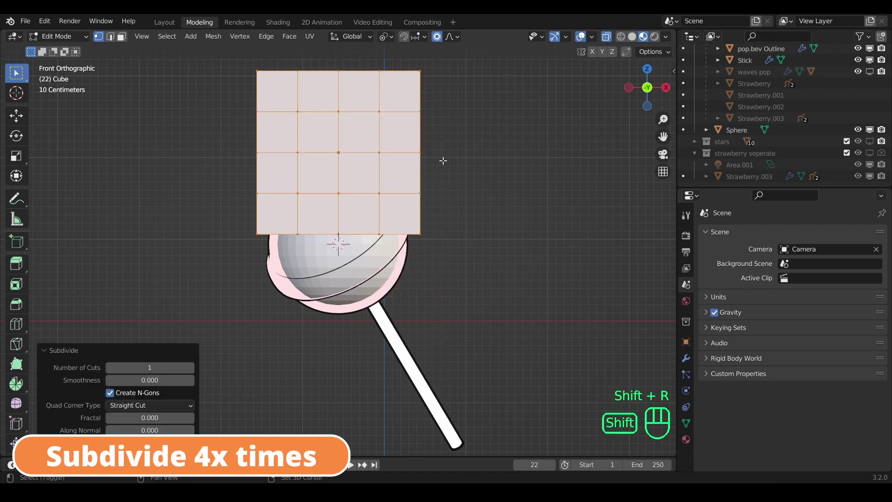
pyautogui.press('shift+r')
pyautogui.press('shift+r')
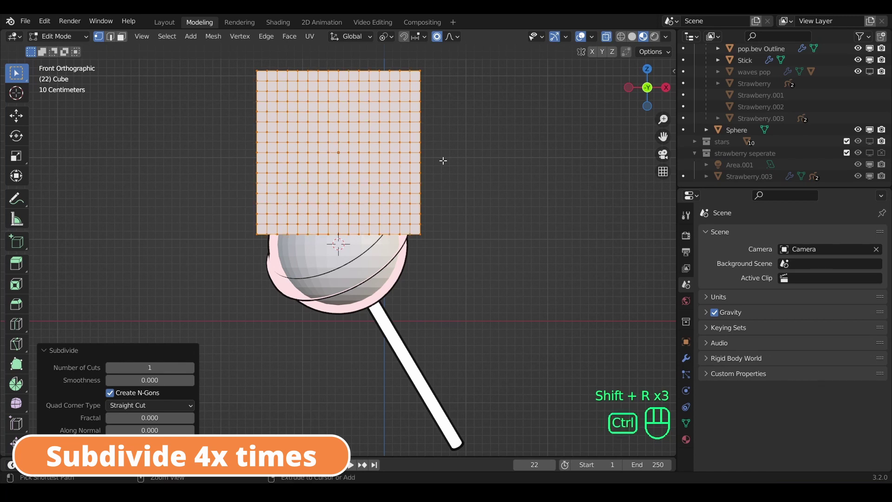
pyautogui.press('ctrl+z')
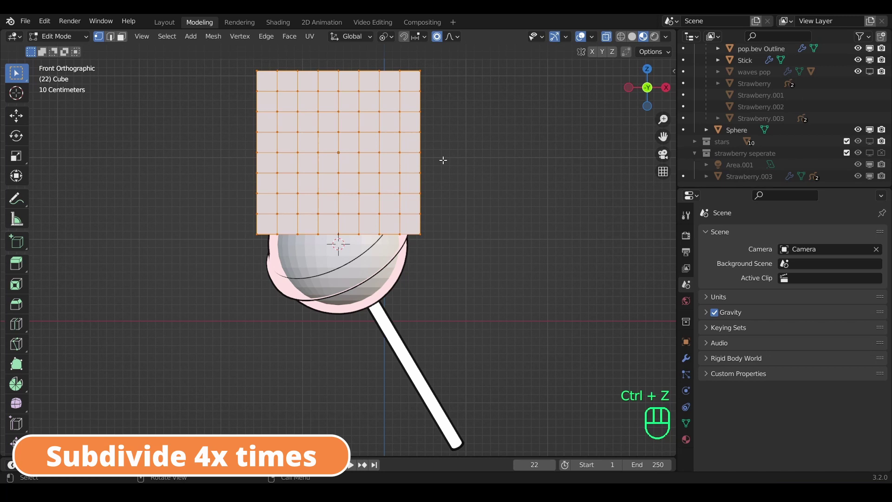
pyautogui.press('Tab')
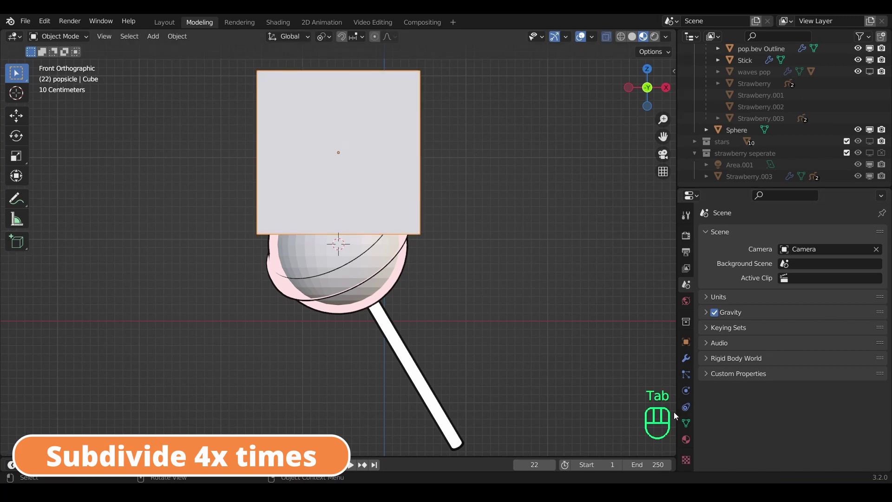
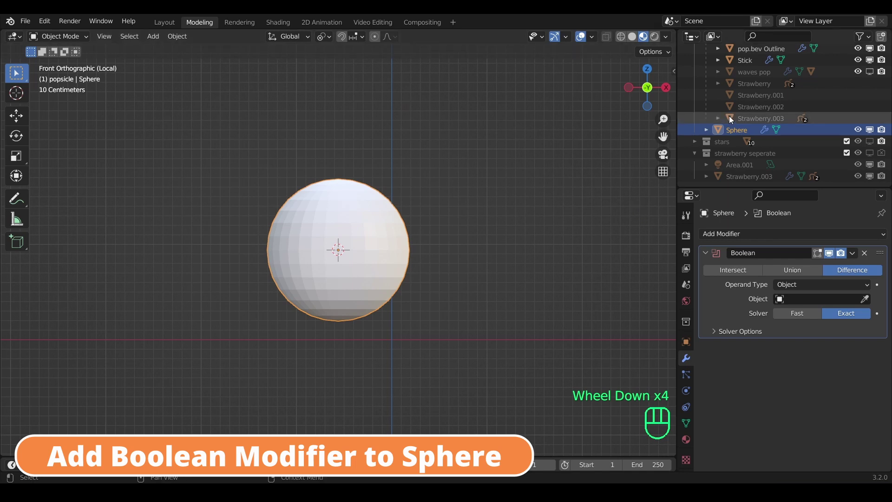
# Step: Pick the Cube with the eyedropper as the sphere's Boolean cutter object
pyautogui.moveTo(413, 105); pyautogui.dragTo(516, 121)
pyautogui.click(319, 267)
pyautogui.click(319, 267)
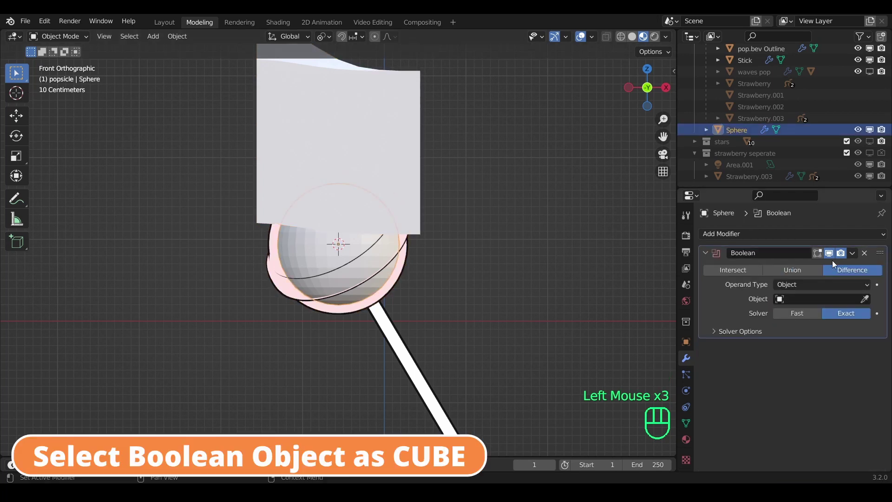
pyautogui.click(874, 297)
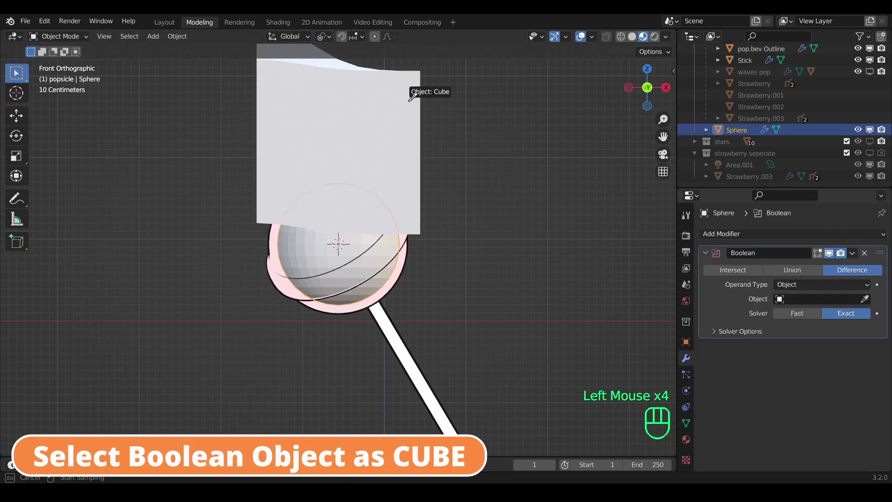
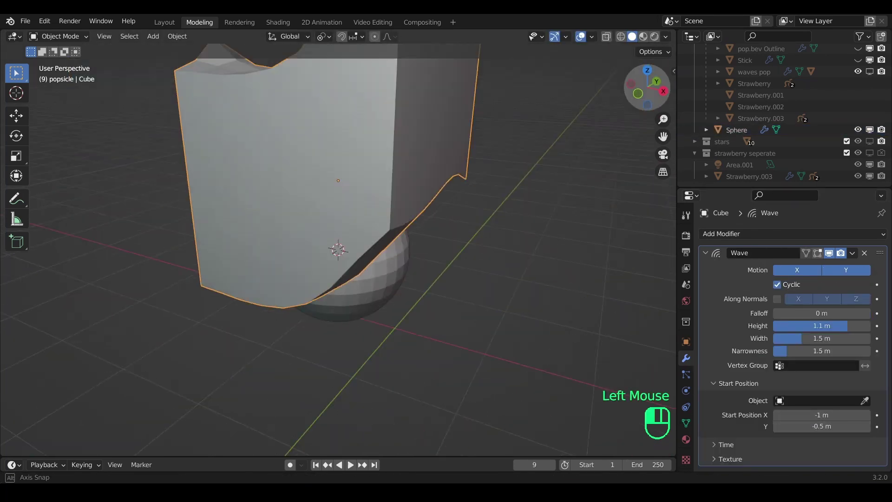
# Step: Inspect the cube over the cut sphere from front and side views, toggling local view and X-ray
pyautogui.press('ctrl+z')
pyautogui.scroll(-3)
pyautogui.scroll(3)
pyautogui.press('shift+Left')
pyautogui.click(355, 274)
pyautogui.press('KP_1')
pyautogui.press('Right')
pyautogui.click(444, 213)
pyautogui.scroll(3)
pyautogui.click(465, 176)
pyautogui.press('alt+z')
pyautogui.press('/')
pyautogui.press('alt+z')
pyautogui.press('KP_4')
pyautogui.press('KP_1')
pyautogui.press('Right')
pyautogui.press('Right')
pyautogui.press('Right')
pyautogui.press('Left')
pyautogui.press('alt+z')
pyautogui.press('/')
pyautogui.press('alt+z')
# Step: Move the cube lower over the sphere and adjust the Wave modifier settings
pyautogui.press('g')
pyautogui.click(391, 182)
pyautogui.click(388, 178)
pyautogui.click(355, 266)
pyautogui.press('/')
pyautogui.scroll(-3)
pyautogui.click(660, 241)
pyautogui.scroll(3)
pyautogui.click(672, 287)
pyautogui.scroll(-3)
pyautogui.press('a')
pyautogui.press('KP_Decimal')
pyautogui.press('KP_Add')
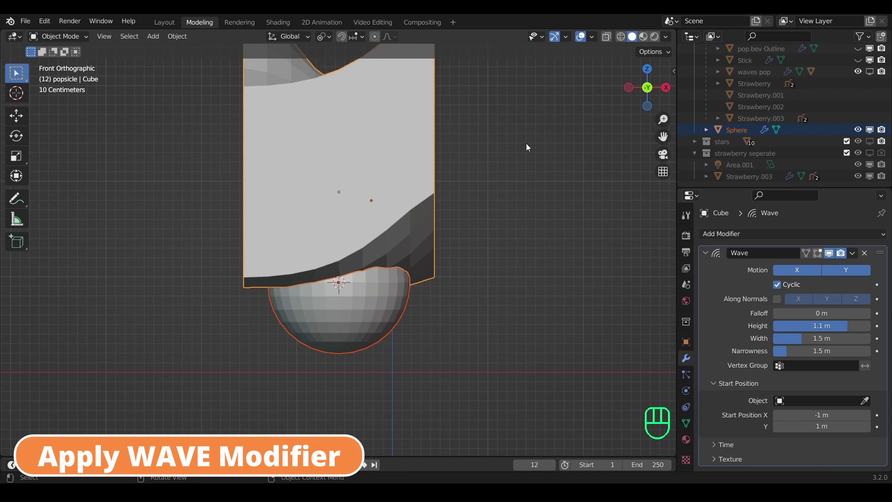
# Step: Apply the Wave modifier so the cube keeps its wavy shape, emptying its modifier stack
pyautogui.press('ctrl+KP_8')
pyautogui.press('ctrl+KP_8')
pyautogui.scroll(3)
pyautogui.scroll(-3)
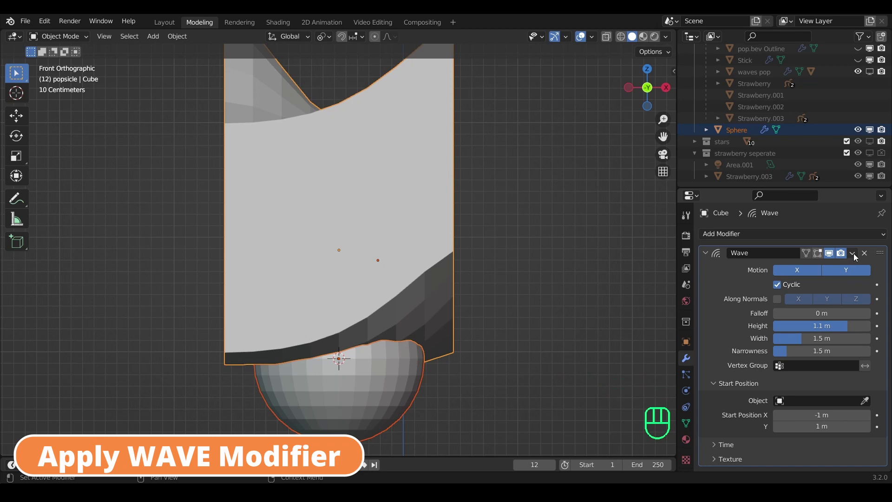
pyautogui.moveTo(858, 256); pyautogui.dragTo(825, 274)
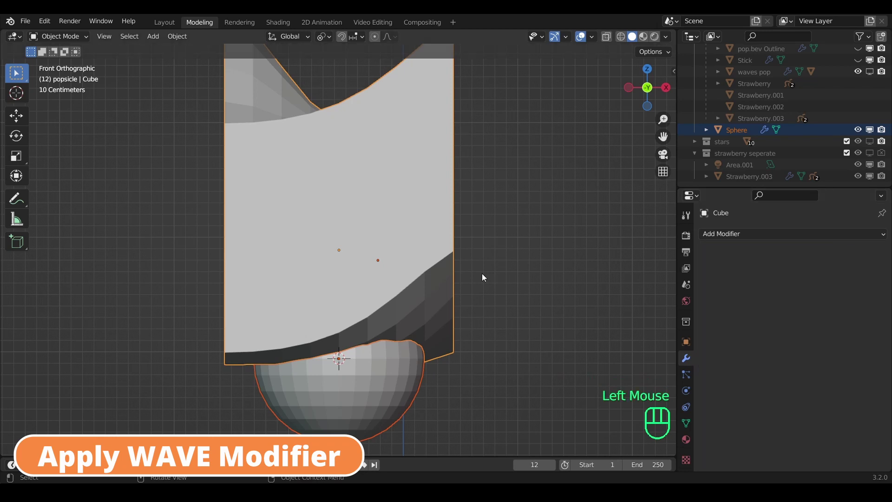
# Step: Apply the Boolean cut on the sphere and hide the cube, leaving the wave-cut bowl
pyautogui.click(392, 376)
pyautogui.moveTo(855, 255); pyautogui.dragTo(798, 273)
pyautogui.click(415, 256)
pyautogui.press('x')
pyautogui.click(381, 361)
pyautogui.press('ctrl+z')
pyautogui.press('ctrl+z')
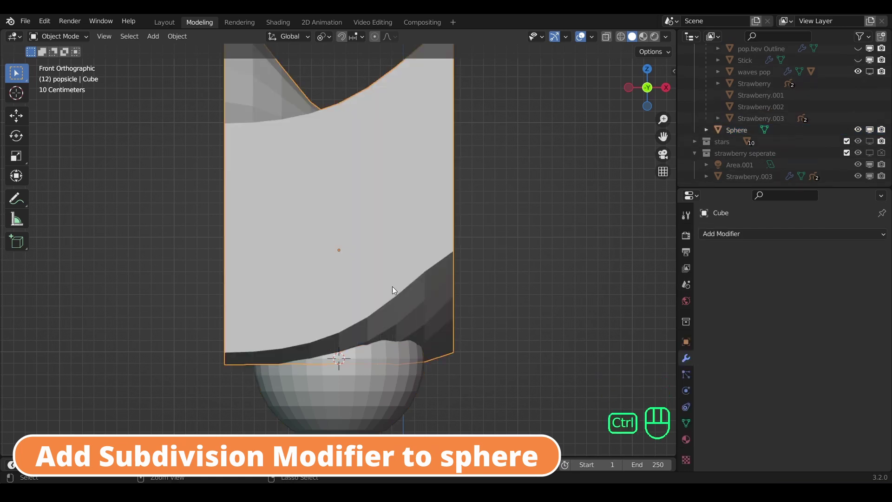
pyautogui.press('ctrl+shift+z')
pyautogui.click(399, 356)
pyautogui.scroll(-3)
pyautogui.press('KP_Decimal')
# Step: Add a level-2 Subdivision Surface modifier to the bowl, save, and enter Edit Mode
pyautogui.moveTo(646, 89); pyautogui.dragTo(645, 99)
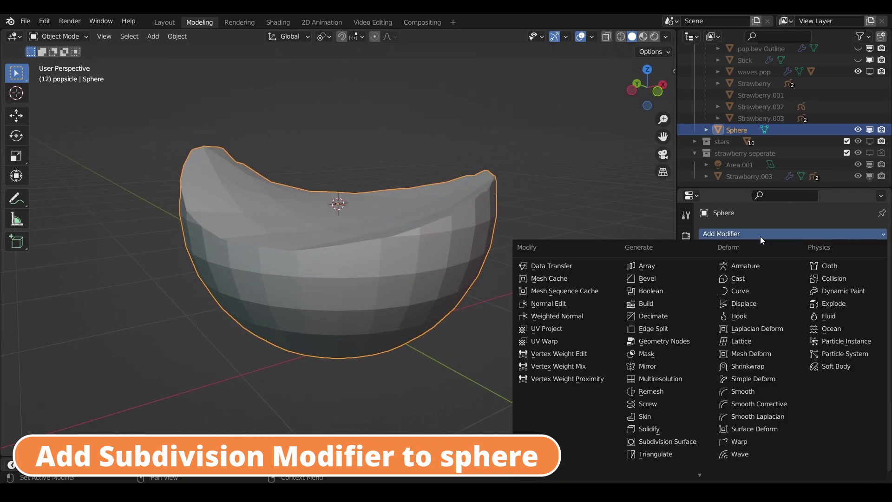
pyautogui.click(678, 446)
pyautogui.click(872, 289)
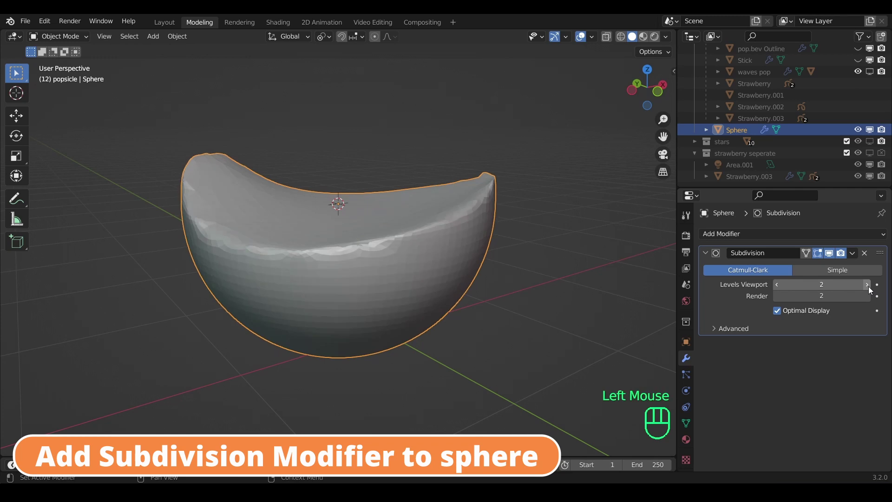
pyautogui.press('Tab')
pyautogui.scroll(3)
pyautogui.press('ctrl+s')
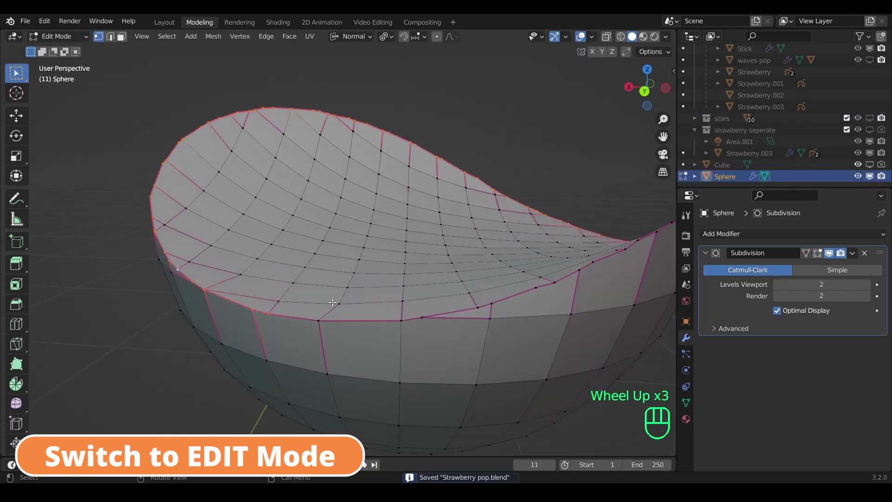
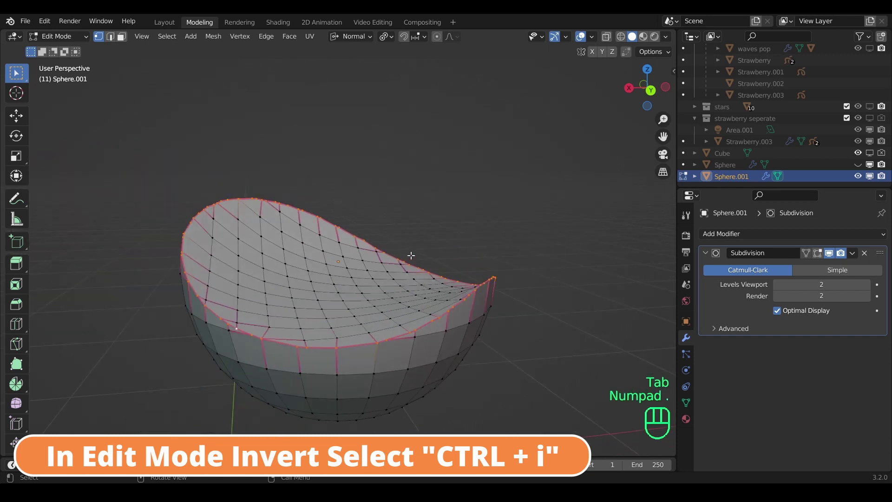
# Step: Invert the rim selection and delete everything else, leaving only the wavy rim edge loop
pyautogui.press('ctrl+i')
pyautogui.press('x')
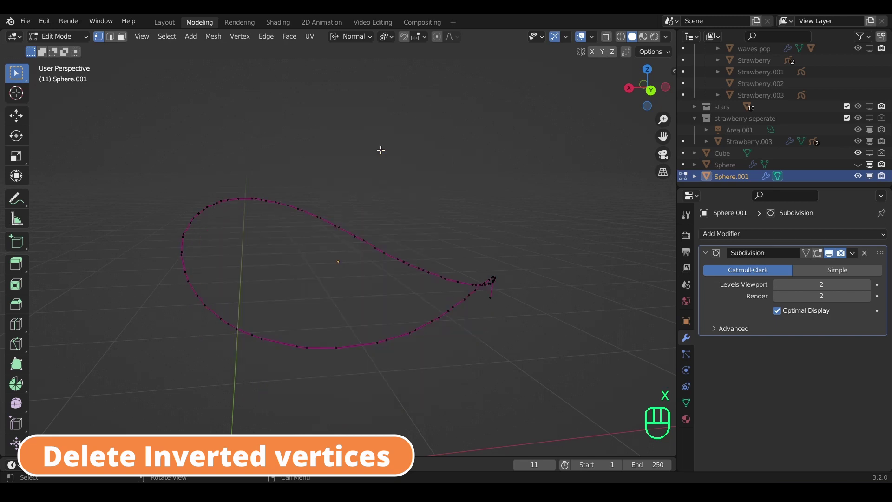
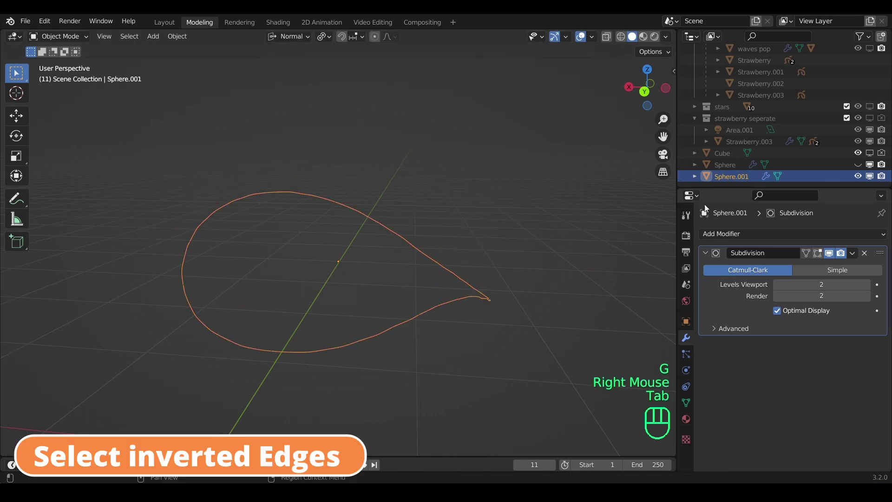
# Step: Make the original bowl visible again alongside its rim-outline copy
pyautogui.click(864, 168)
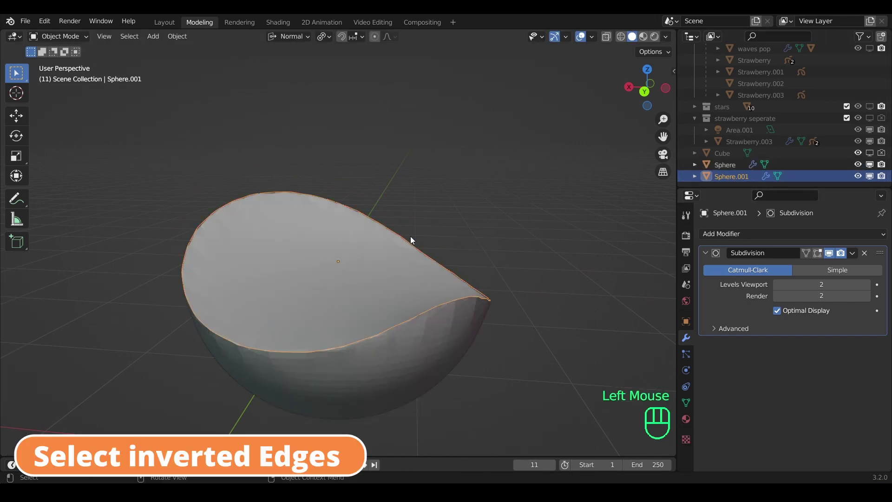
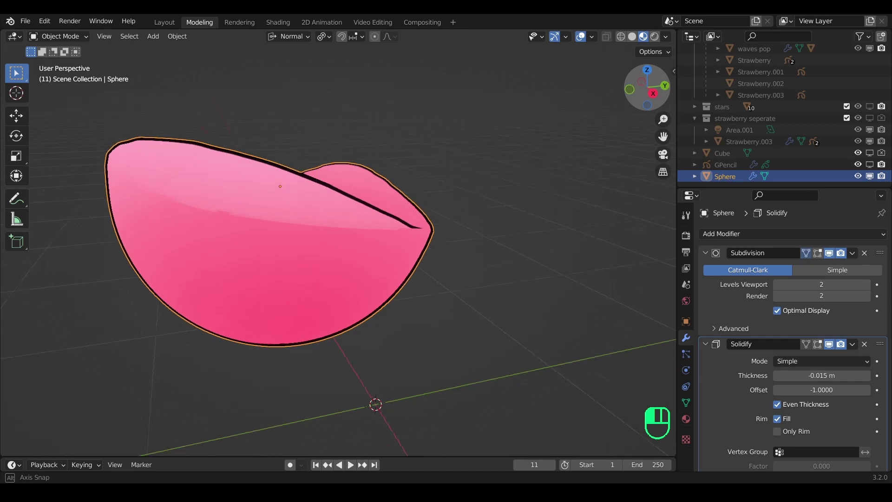
# Step: Parent the grease pencil outline to the pink sphere dome with Object (Without Inverse)
pyautogui.press('Tab')
pyautogui.click(453, 329)
pyautogui.scroll(-3)
pyautogui.click(835, 176)
pyautogui.click(822, 167)
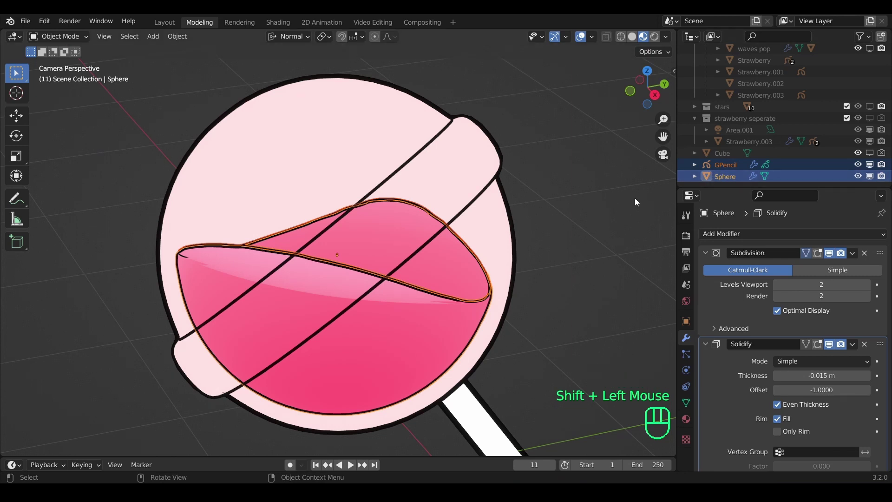
pyautogui.press('ctrl+p')
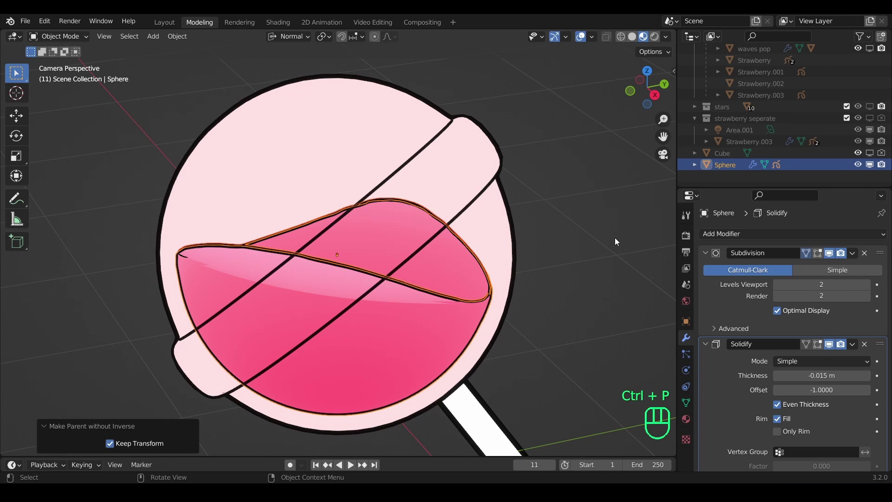
pyautogui.click(437, 317)
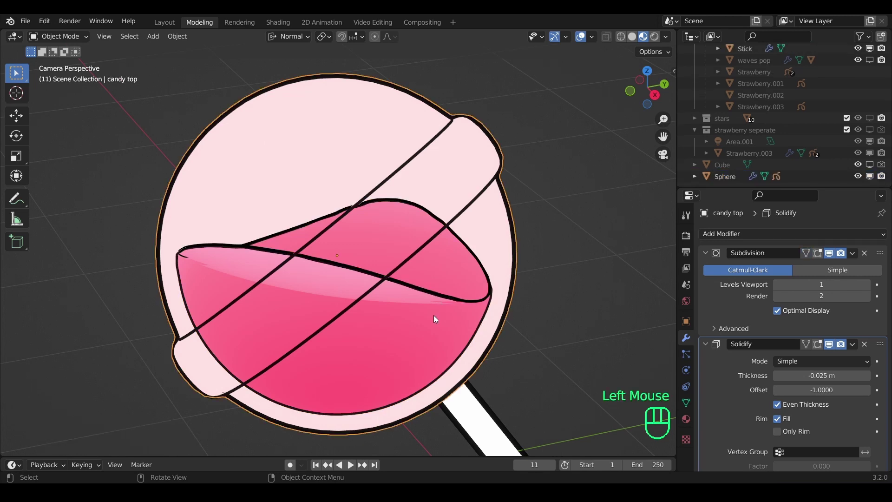
pyautogui.click(730, 182)
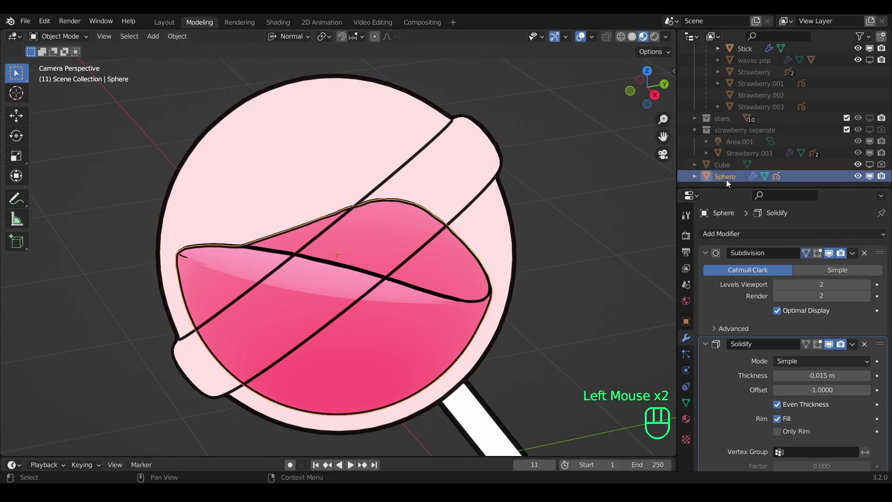
# Step: Scale the pink dome up to about 1.06 and start moving it upward along Z
pyautogui.press('s')
pyautogui.click(598, 271)
pyautogui.press('g')
pyautogui.press('z')
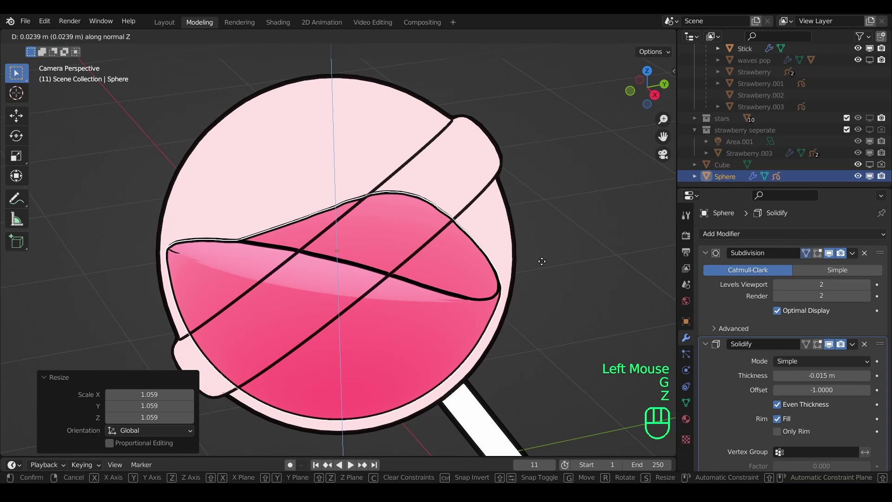
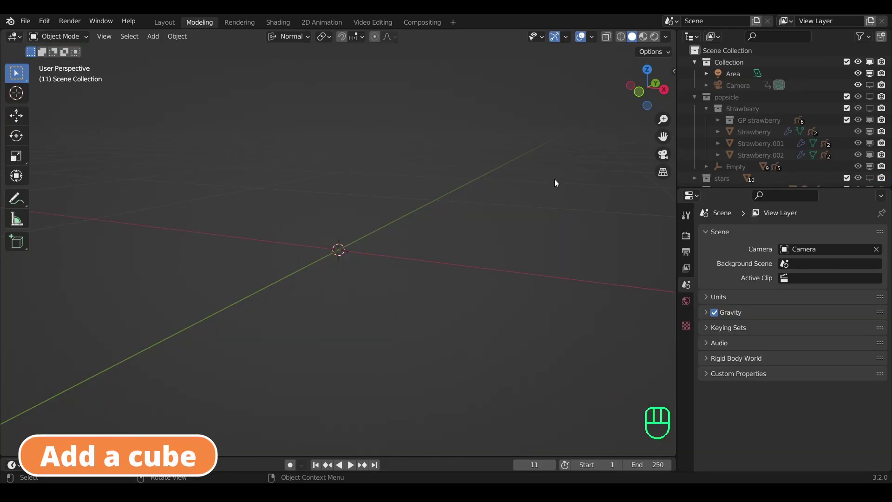
# Step: Add a cube at the origin and scale it down to about 0.098
pyautogui.press('shift+a')
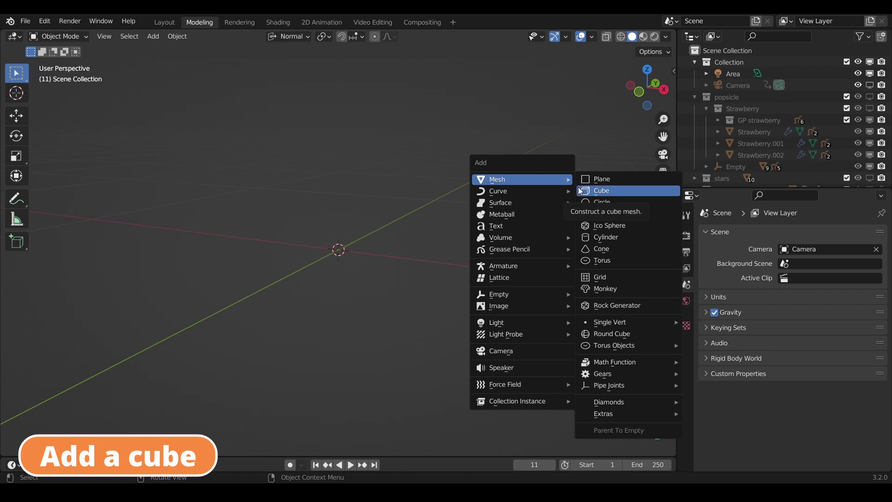
pyautogui.press('s')
pyautogui.press('s')
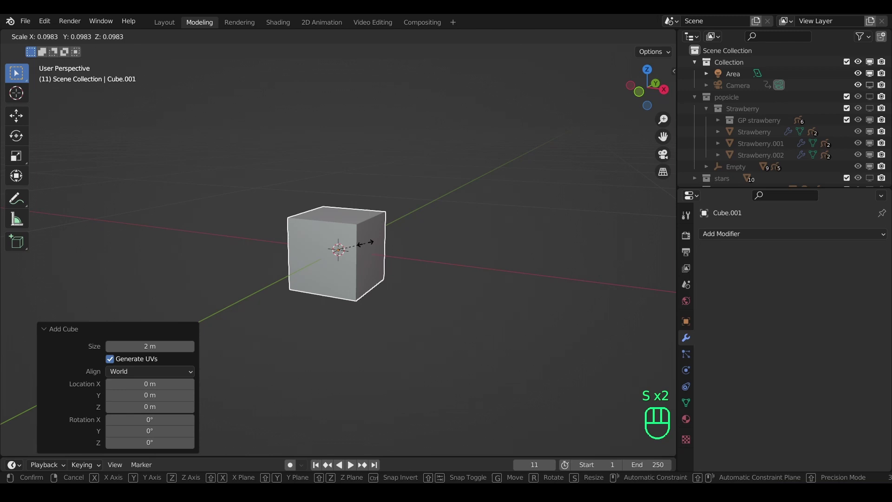
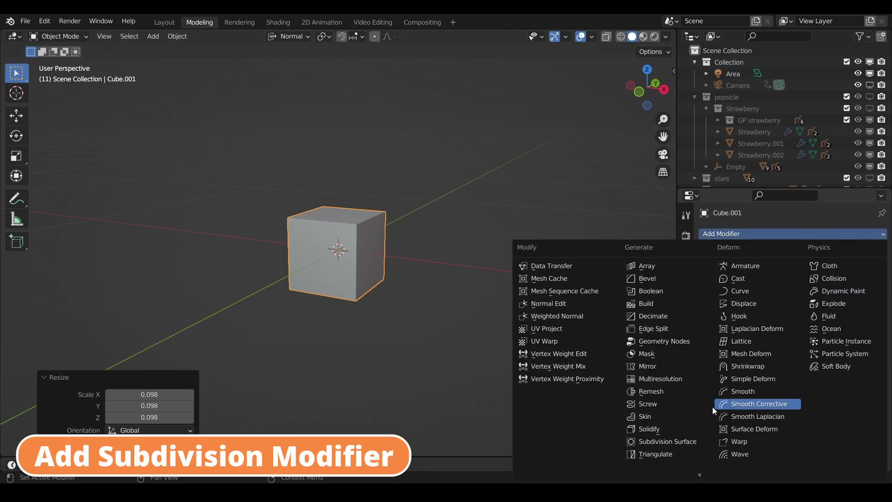
# Step: Give the cube a Subdivision modifier and add two horizontal loop cuts in Edit Mode
pyautogui.click(676, 443)
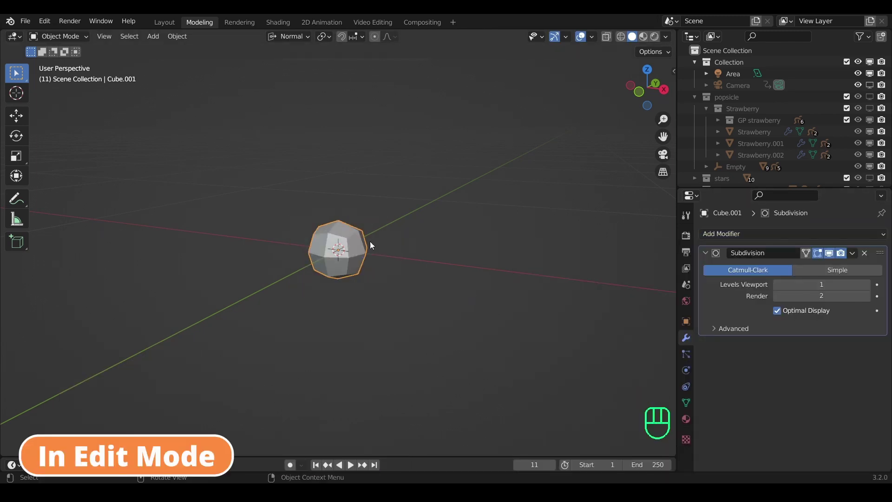
pyautogui.press('Tab')
pyautogui.press('ctrl+r')
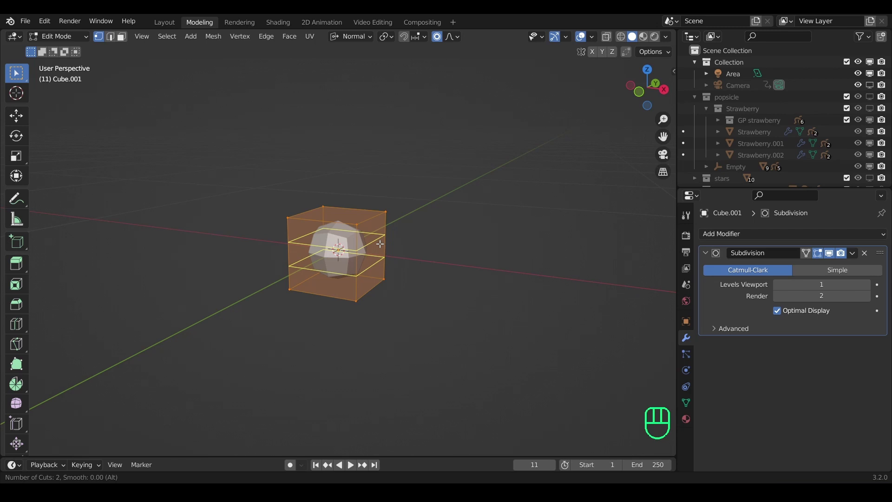
pyautogui.rightClick(381, 243)
pyautogui.moveTo(425, 232); pyautogui.dragTo(368, 220)
pyautogui.click(426, 231)
# Step: Select the top and bottom faces and stretch them along Z to about 2.1 into a capsule
pyautogui.press('3')
pyautogui.click(351, 211)
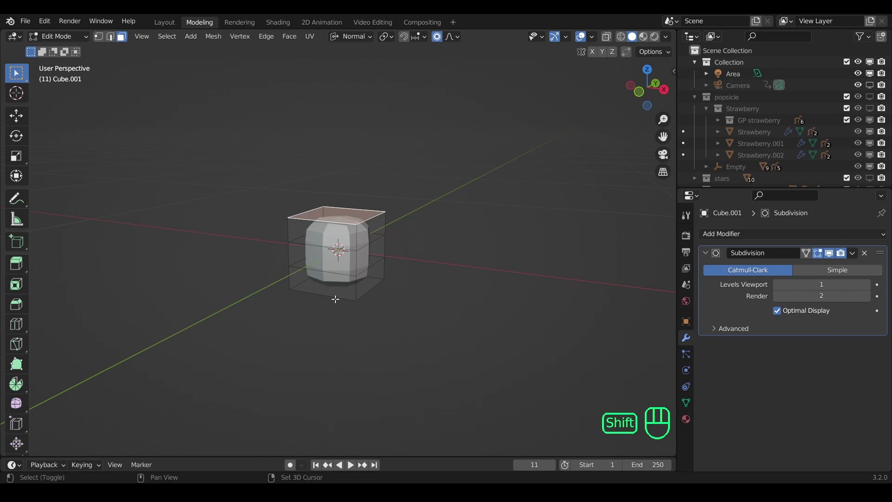
pyautogui.press('alt+z')
pyautogui.press('alt+x')
pyautogui.click(339, 287)
pyautogui.press('alt+z')
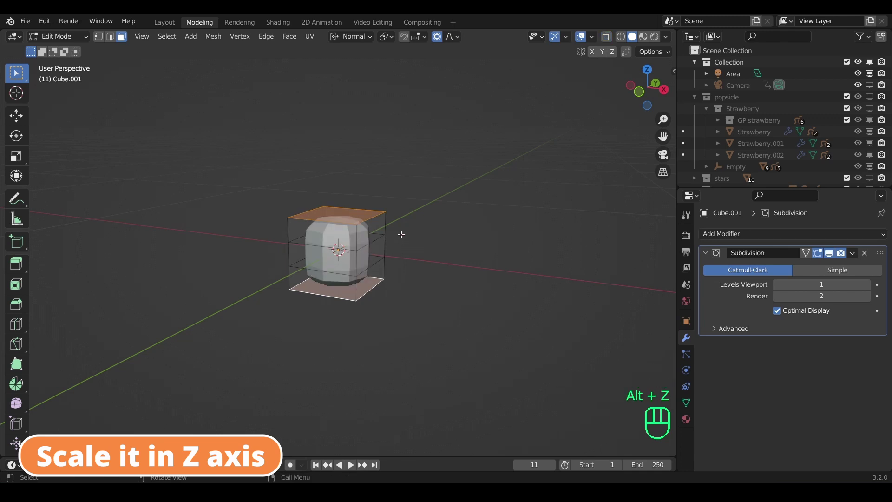
pyautogui.press('s')
pyautogui.press('z')
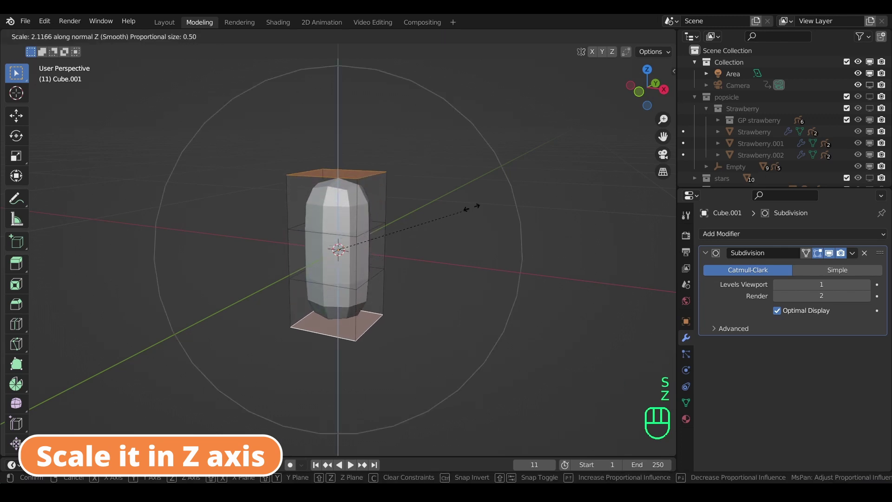
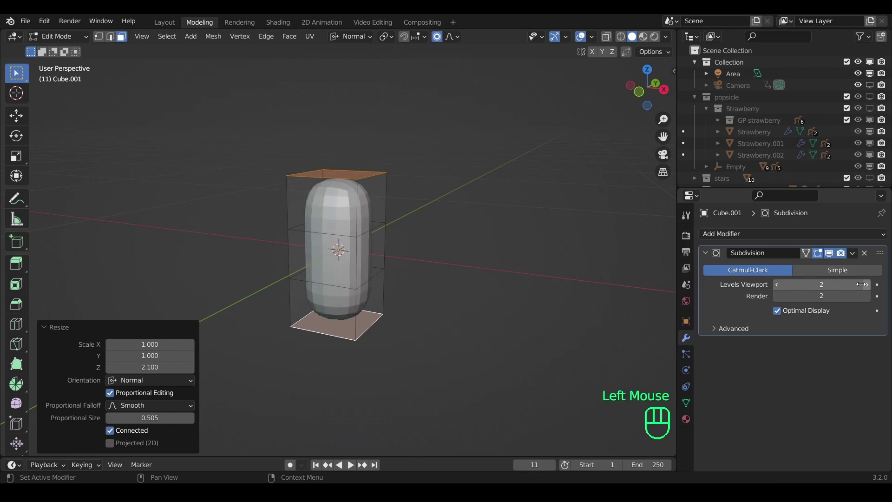
# Step: Select the whole capsule mesh and pick the end faces of the cross arms for editing
pyautogui.press('a')
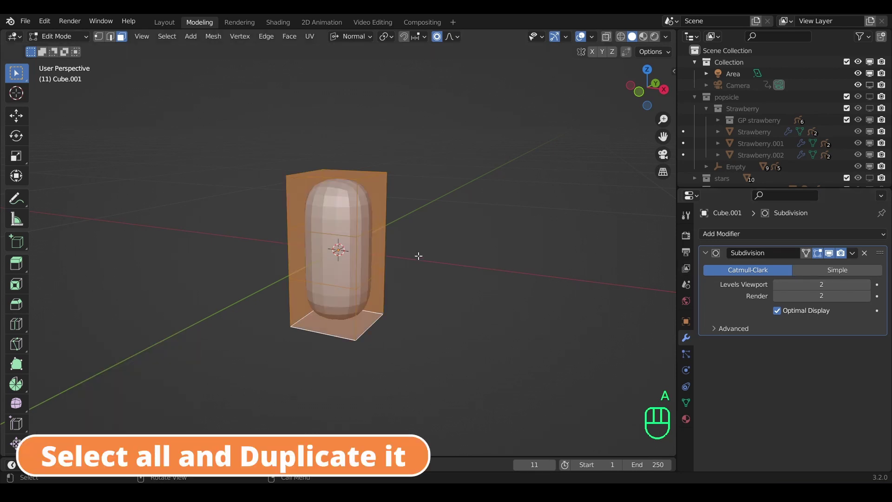
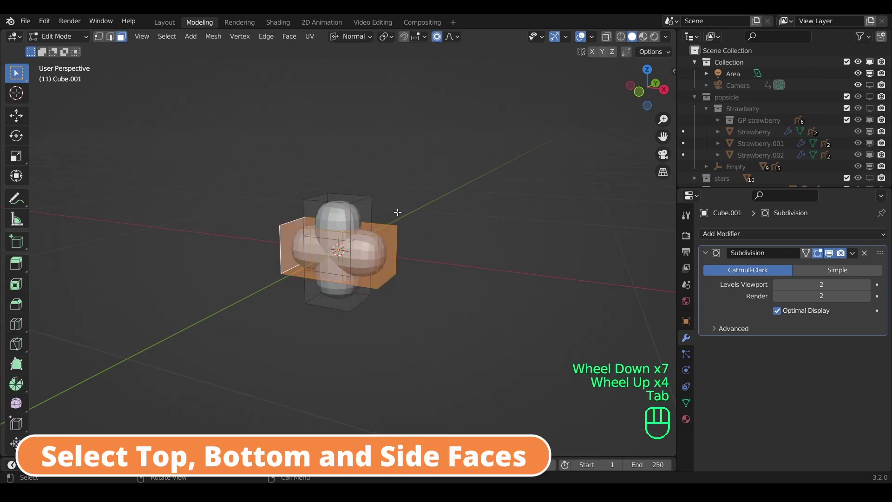
pyautogui.click(396, 243)
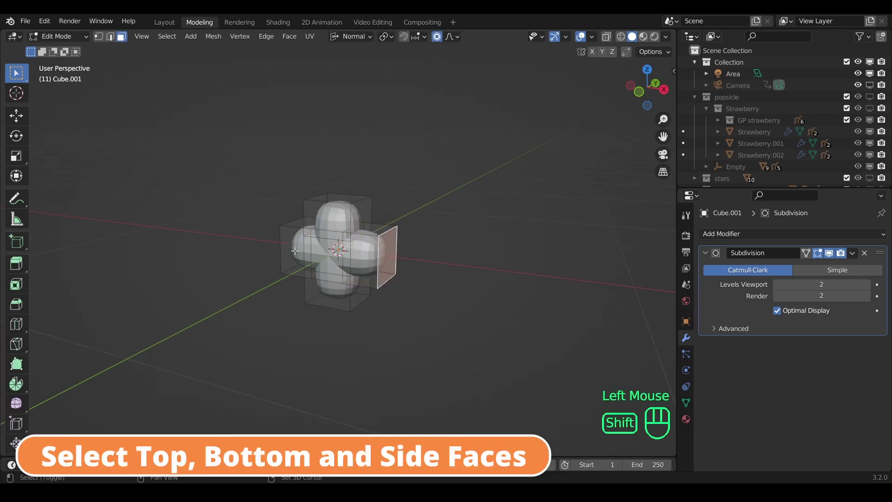
pyautogui.press('shift+alt+z')
pyautogui.press('shift+alt+z')
pyautogui.press('alt+z')
pyautogui.click(288, 246)
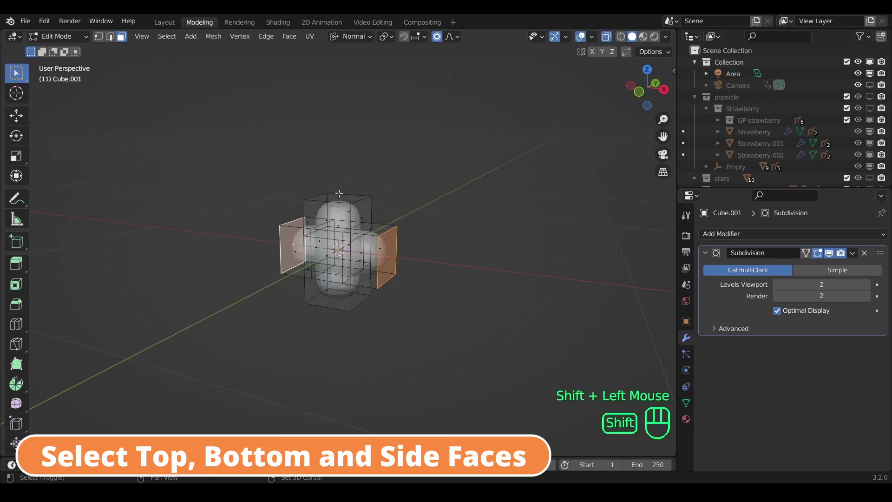
pyautogui.click(341, 193)
pyautogui.click(338, 307)
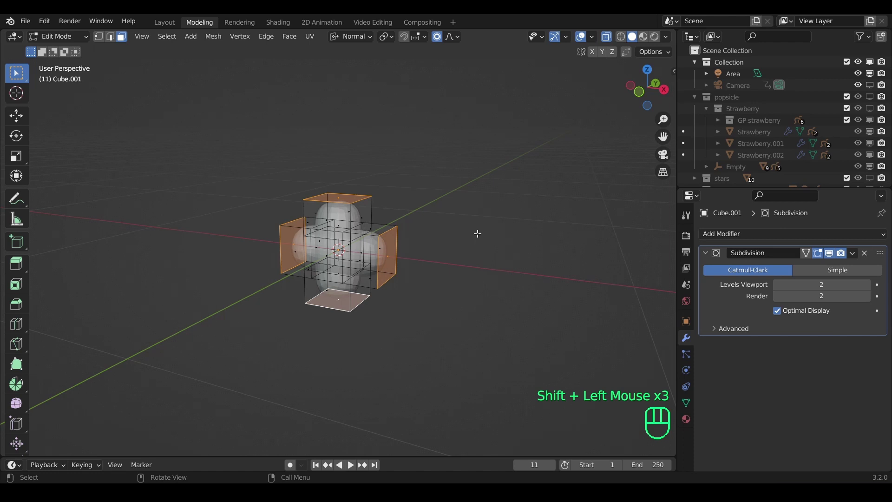
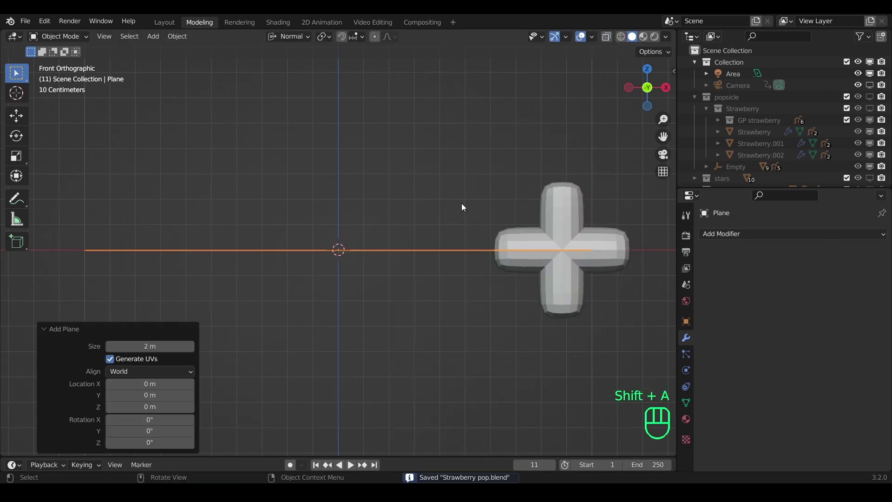
# Step: From top view, scale the four-pointed star down to about 0.2 and return to Object Mode
pyautogui.press('KP_7')
pyautogui.scroll(-3)
pyautogui.press('s')
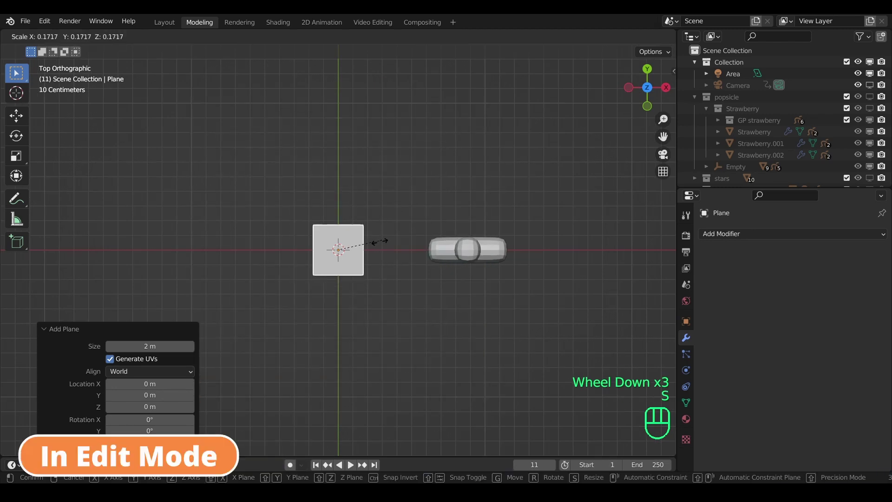
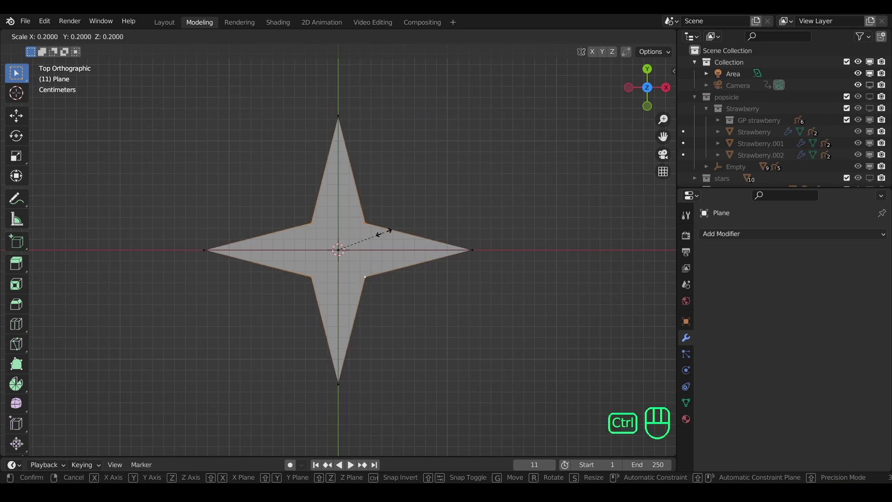
pyautogui.click(386, 232)
pyautogui.press('Tab')
pyautogui.scroll(-3)
pyautogui.scroll(3)
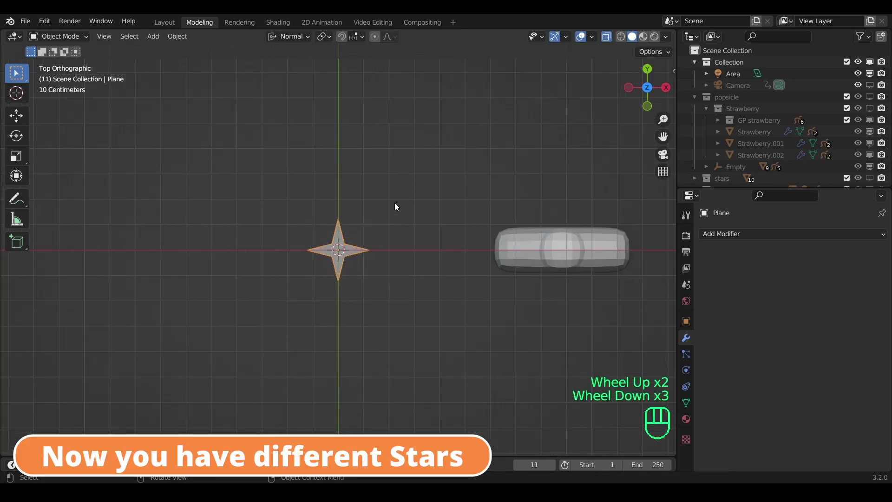
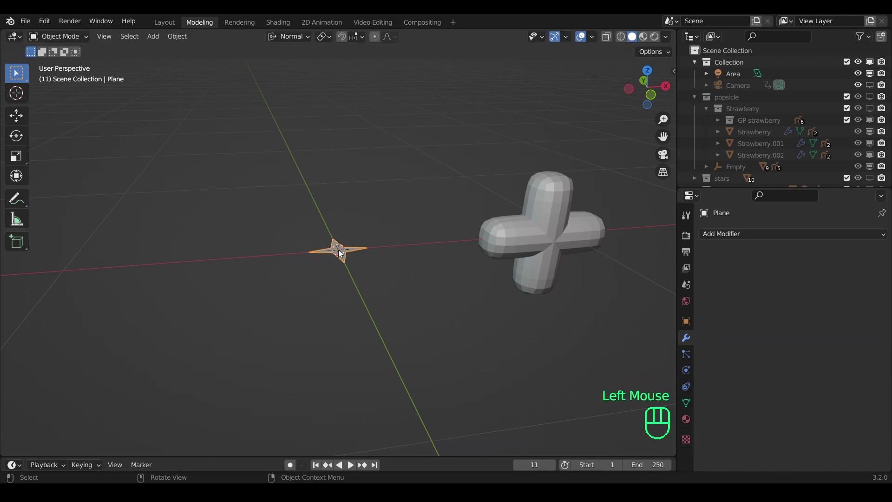
# Step: Add a 2 m plane at the origin and give it a new particle system
pyautogui.press('shift+a')
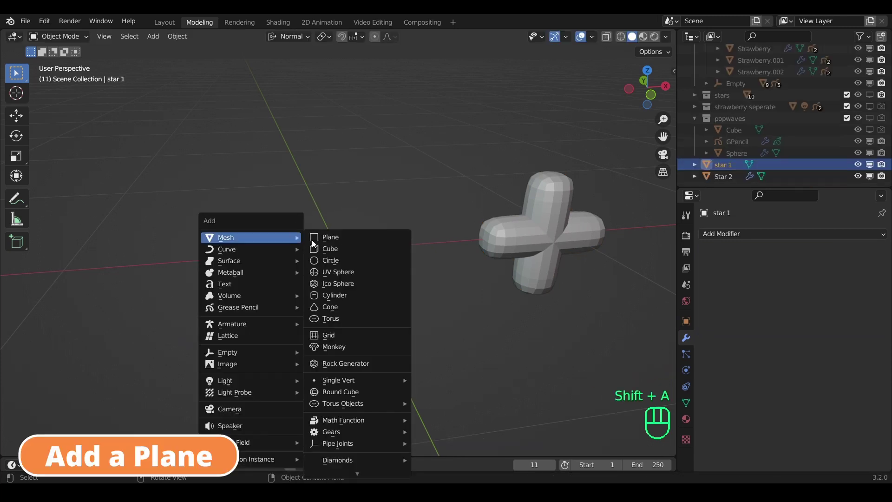
pyautogui.scroll(-3)
pyautogui.click(693, 354)
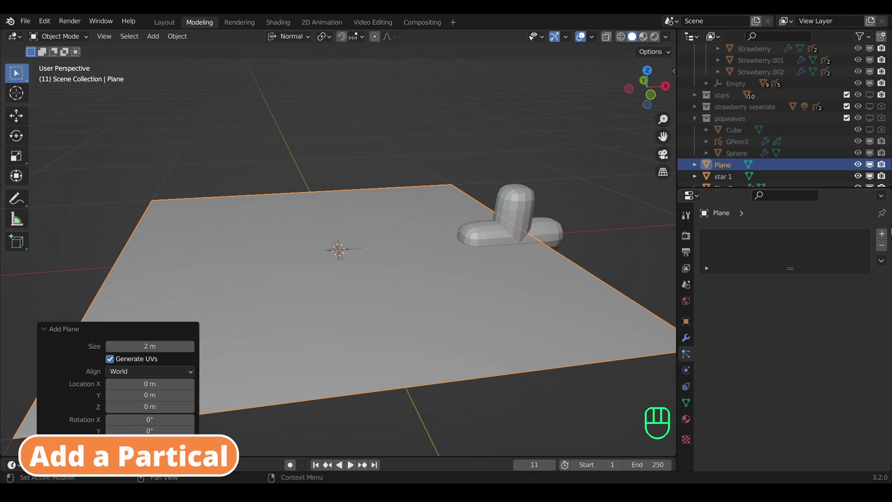
pyautogui.click(890, 234)
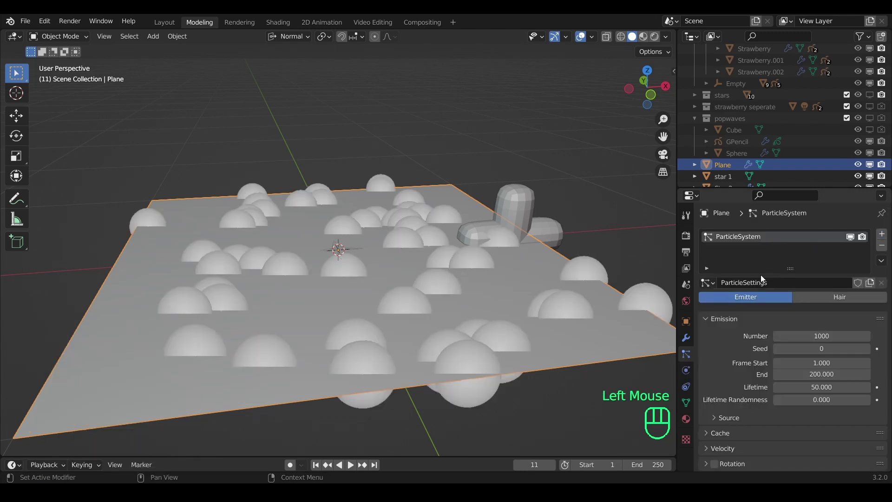
# Step: Set the particles to Hair with Number 50, rendered as star 1 objects at scale 0.05
pyautogui.click(816, 296)
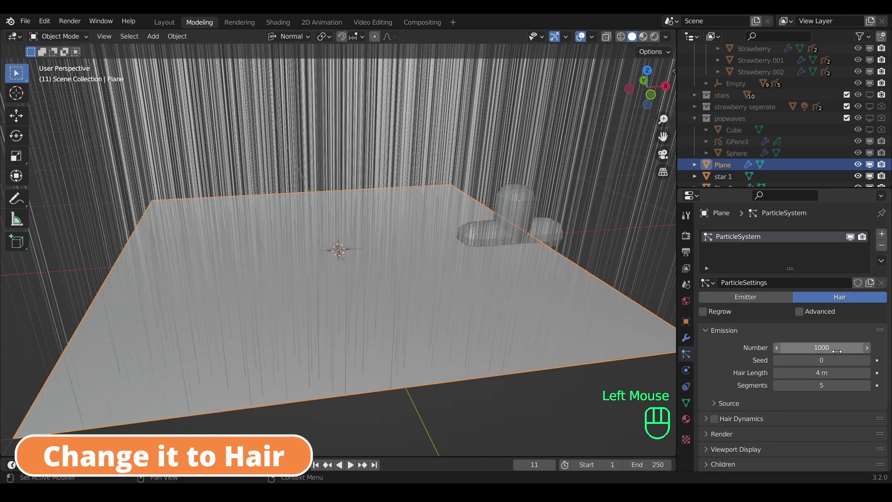
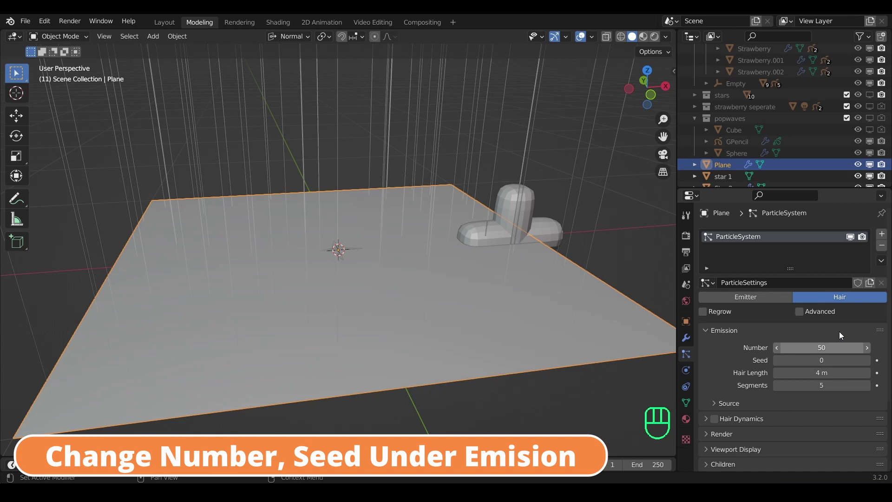
pyautogui.scroll(-3)
pyautogui.click(732, 362)
pyautogui.click(732, 362)
pyautogui.click(735, 344)
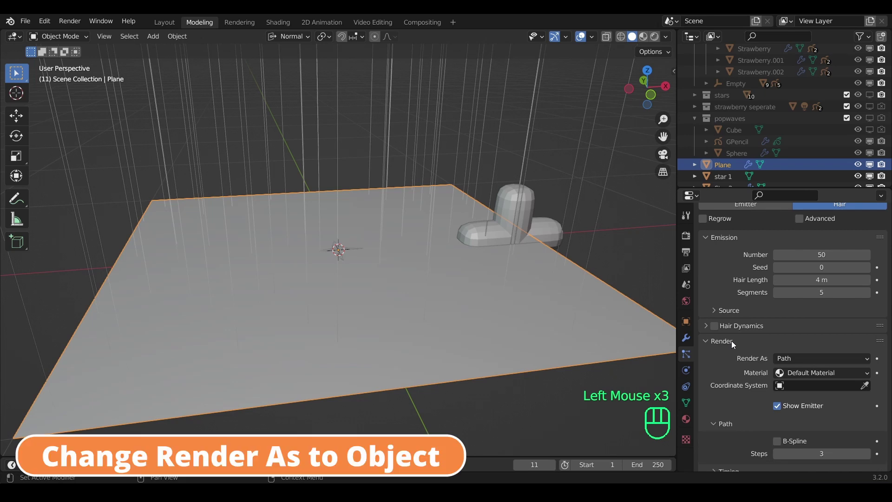
pyautogui.moveTo(798, 362); pyautogui.dragTo(800, 399)
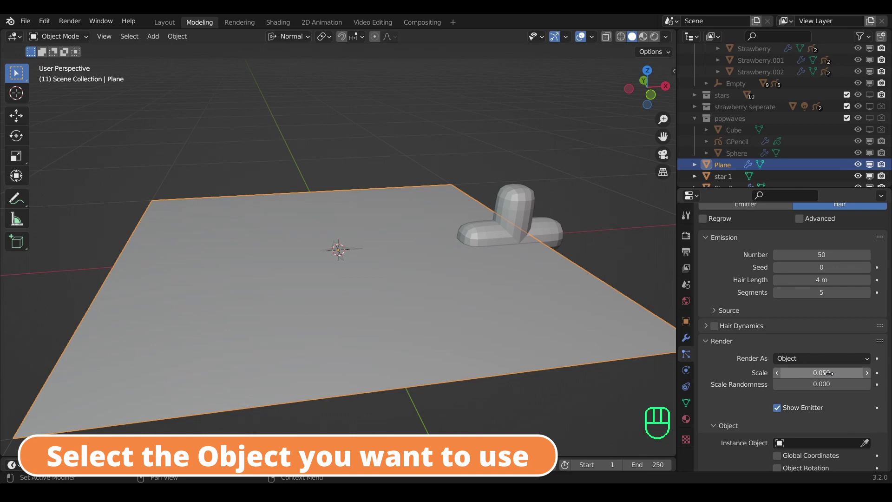
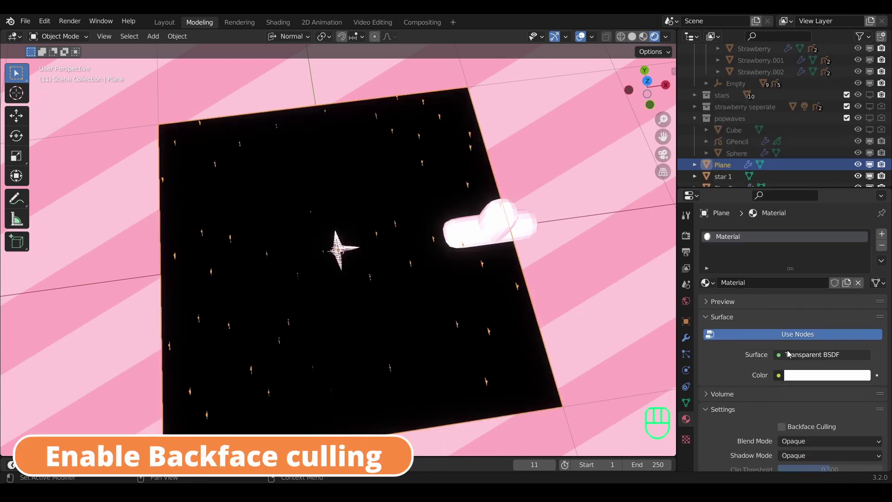
# Step: Set the plane's material to Transparent BSDF with Alpha Blend, Backface Culling and Show Backface
pyautogui.scroll(-3)
pyautogui.click(785, 411)
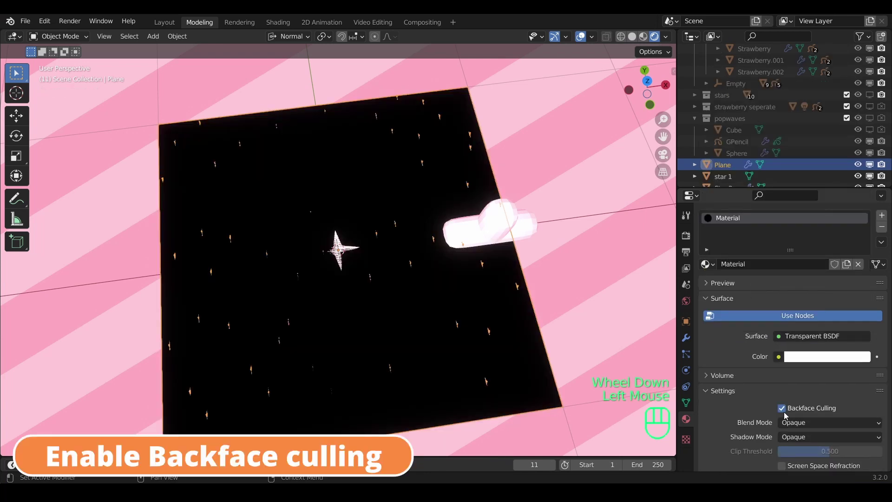
pyautogui.moveTo(790, 423); pyautogui.dragTo(819, 378)
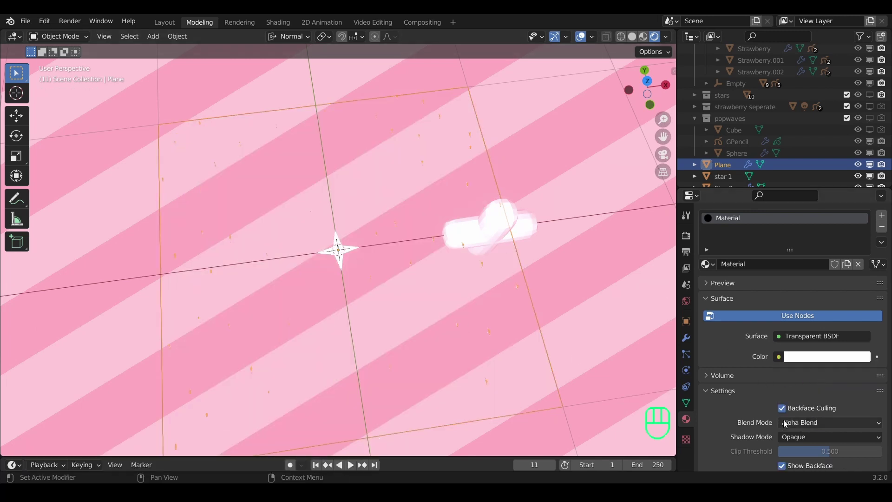
pyautogui.scroll(-3)
pyautogui.click(789, 414)
pyautogui.click(789, 413)
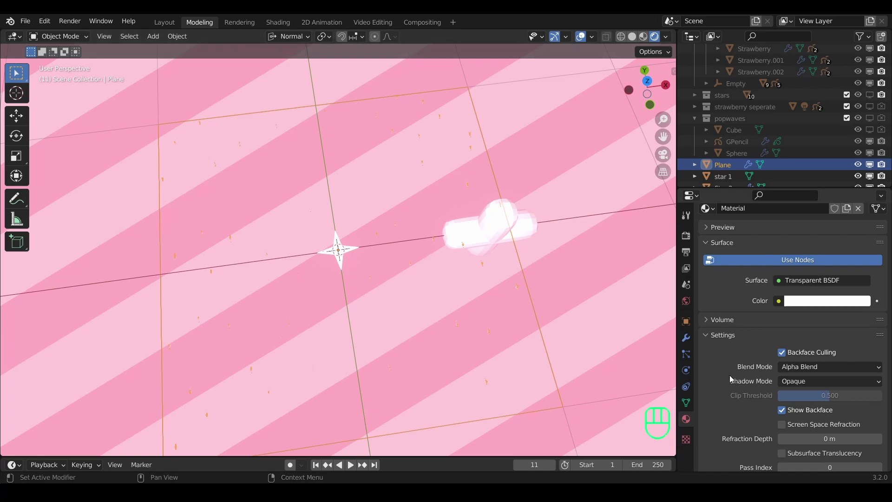
pyautogui.click(691, 358)
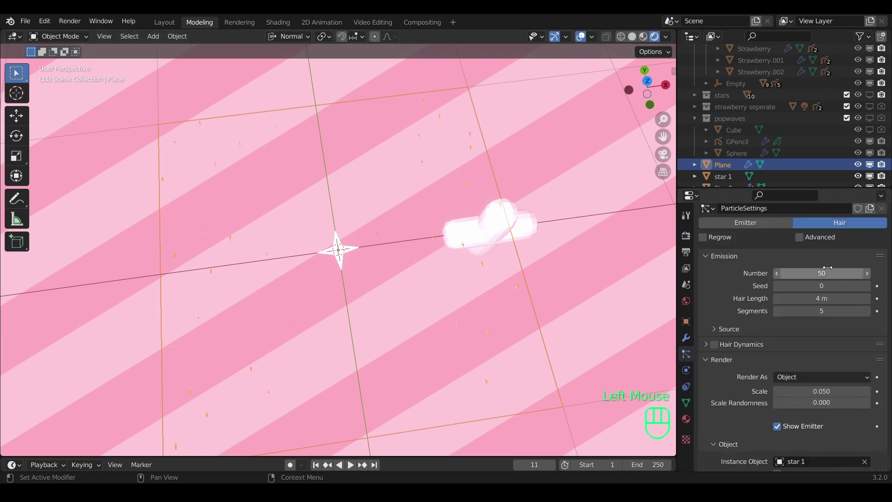
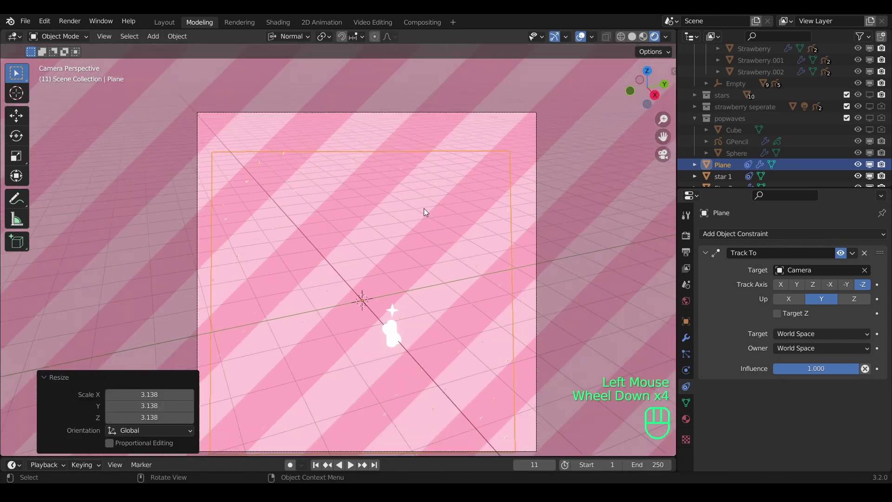
# Step: Scale the plane up to about 3.14 so it fills the camera frame
pyautogui.scroll(3)
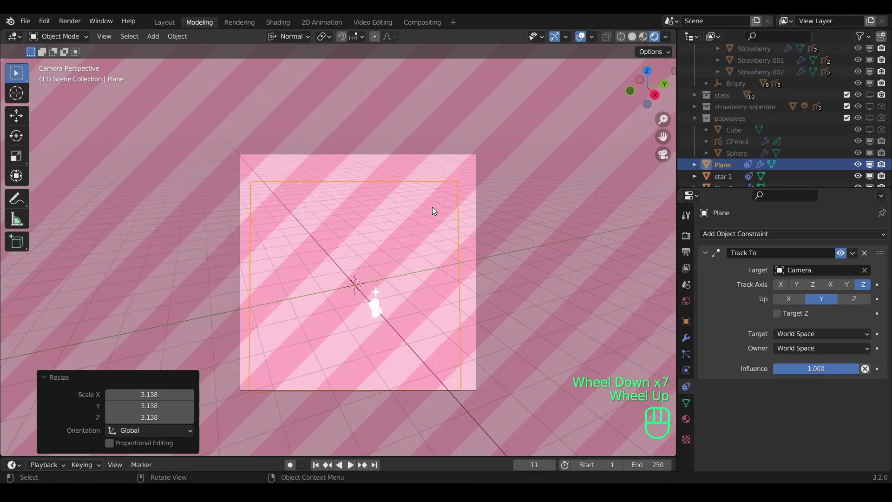
pyautogui.press('s')
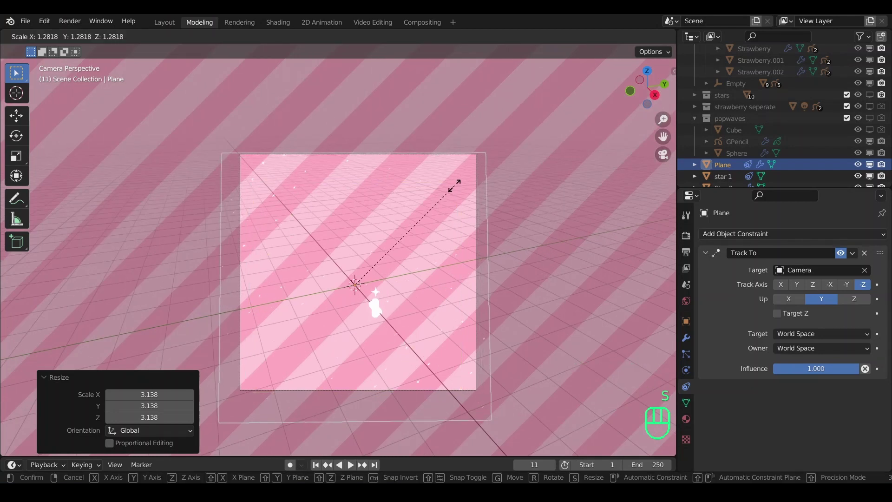
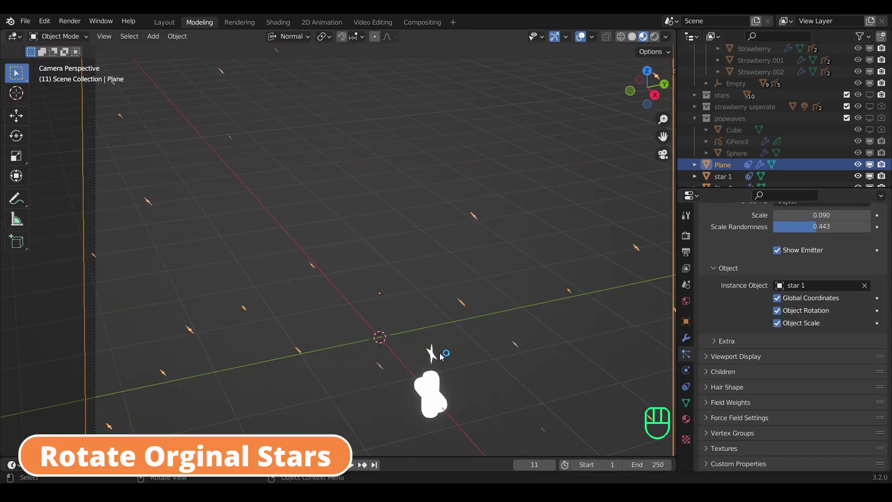
# Step: Select star 1 and trackball-rotate it so the scattered instances tilt toward the camera
pyautogui.click(436, 354)
pyautogui.press('r')
pyautogui.press('r')
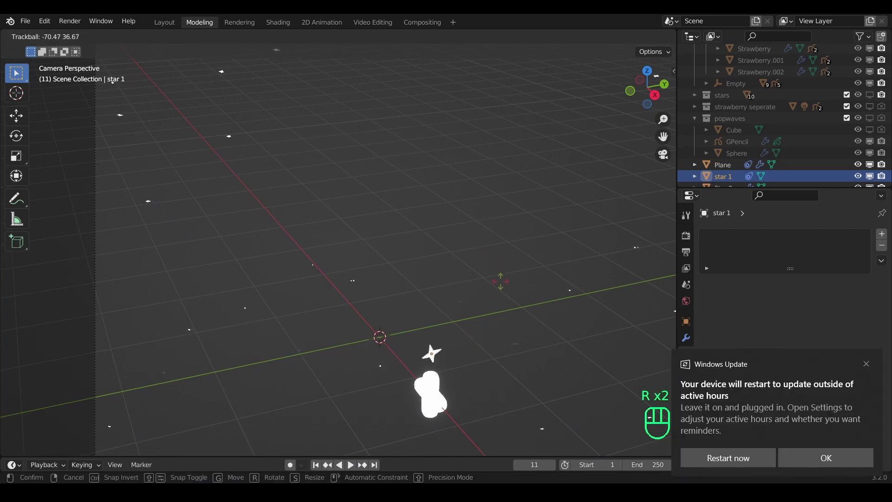
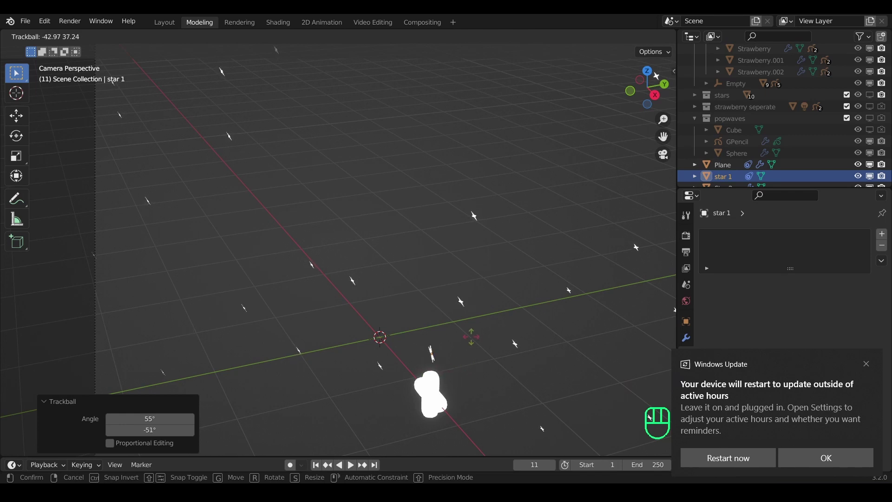
pyautogui.click(419, 374)
pyautogui.press('r')
pyautogui.click(505, 354)
# Step: Fine-tune star 1's rotation until the instances face the camera, then reselect the plane
pyautogui.scroll(-3)
pyautogui.scroll(-3)
pyautogui.press('r')
pyautogui.press('r')
pyautogui.click(479, 300)
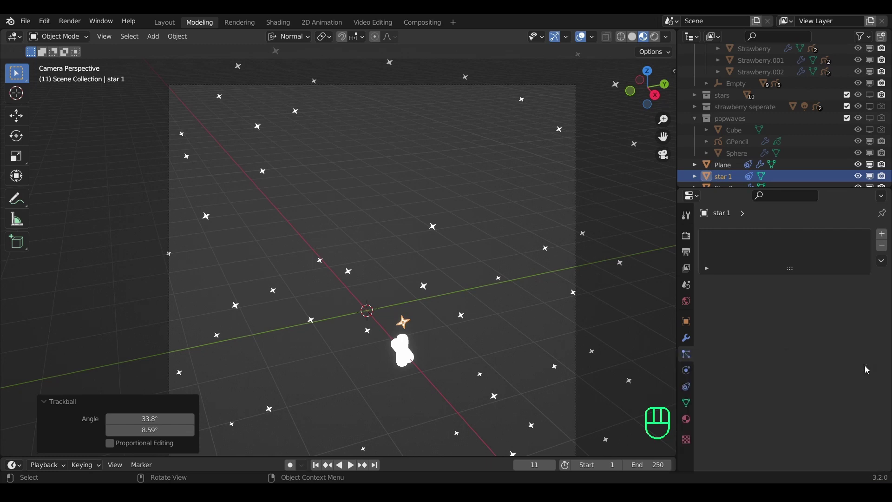
pyautogui.click(435, 240)
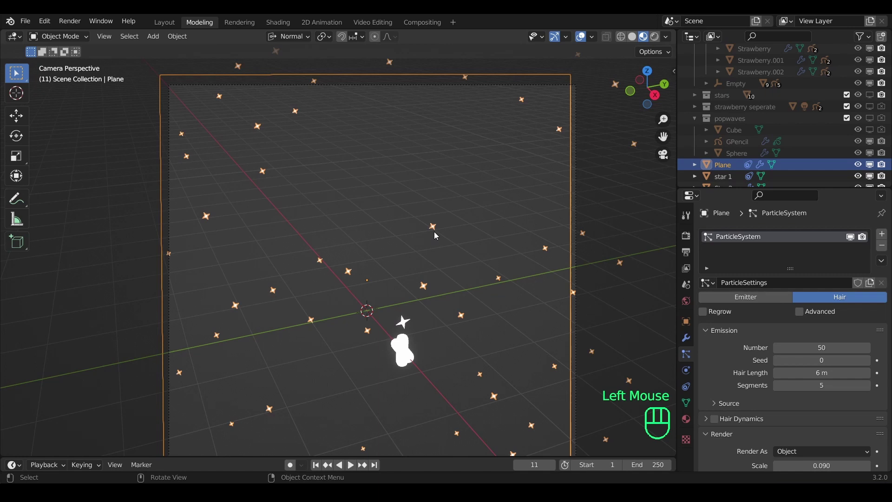